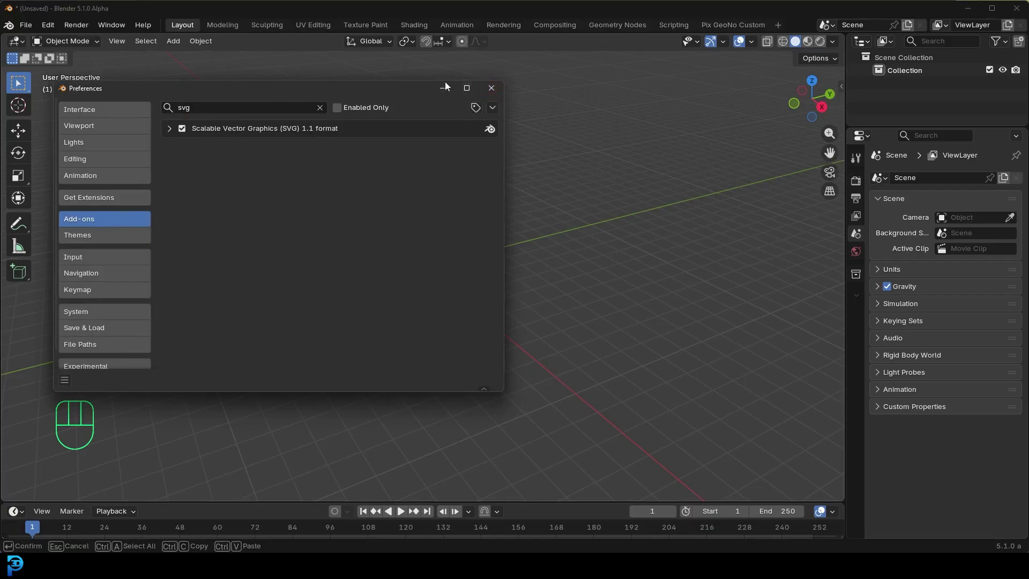
Step: Import the lighthouse SVG into the scene as a collection of curve objects
{"action": "middle_click", "coordinate": [485, 255]}
{"action": "left_click_drag", "start_coordinate": [30, 28], "coordinate": [258, 311]}
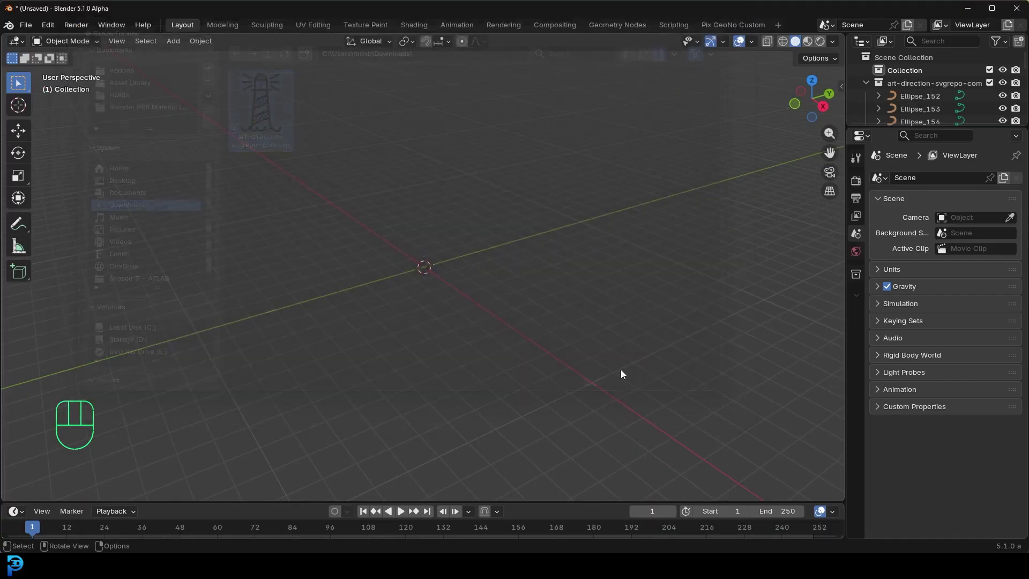
{"action": "left_click_drag", "start_coordinate": [446, 278], "coordinate": [518, 313]}
Step: Select all imported lighthouse curves and scale them up roughly 8.7 times
{"action": "left_click", "coordinate": [793, 408]}
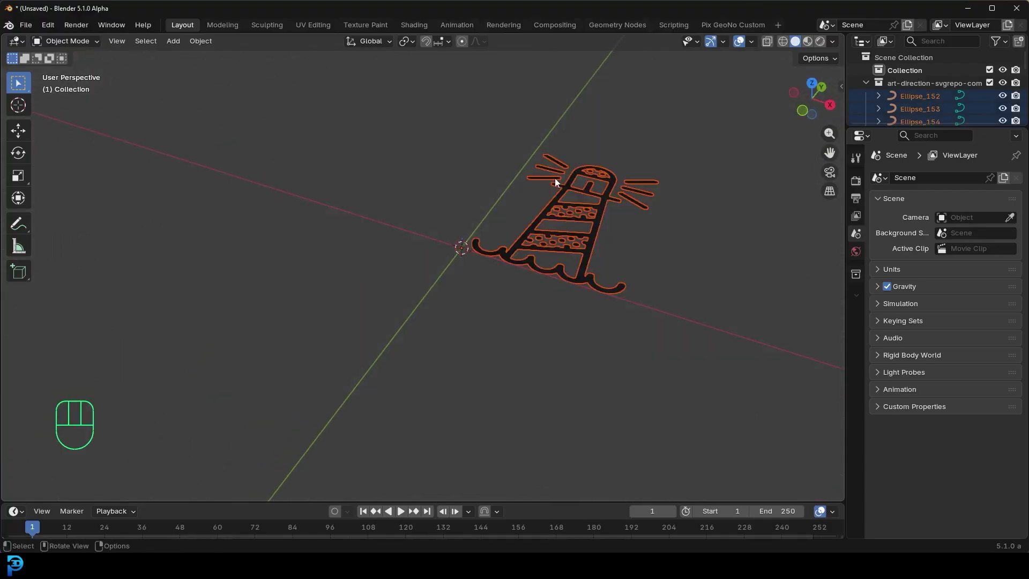
{"action": "key", "text": "s"}
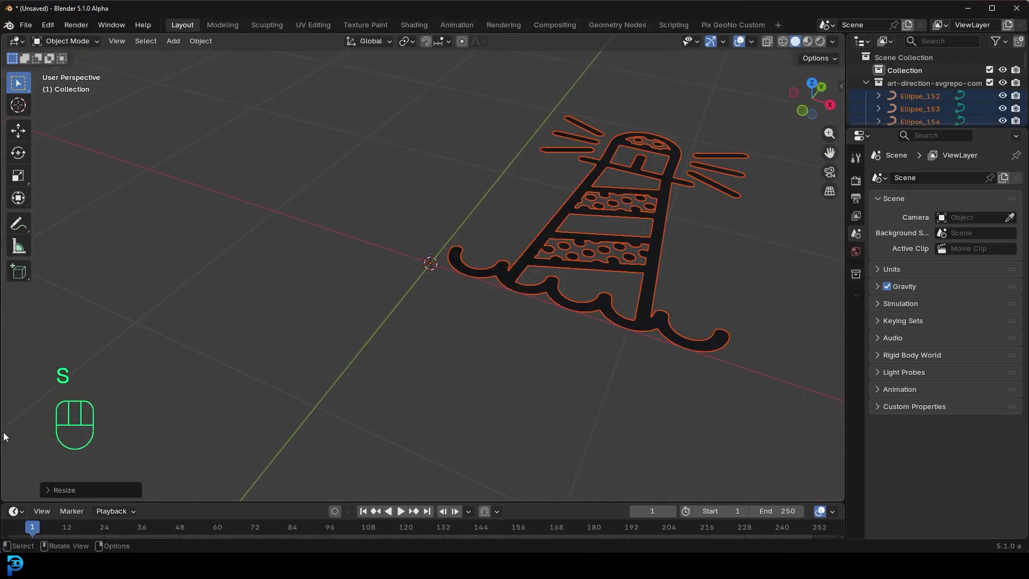
{"action": "key", "text": "KP_3"}
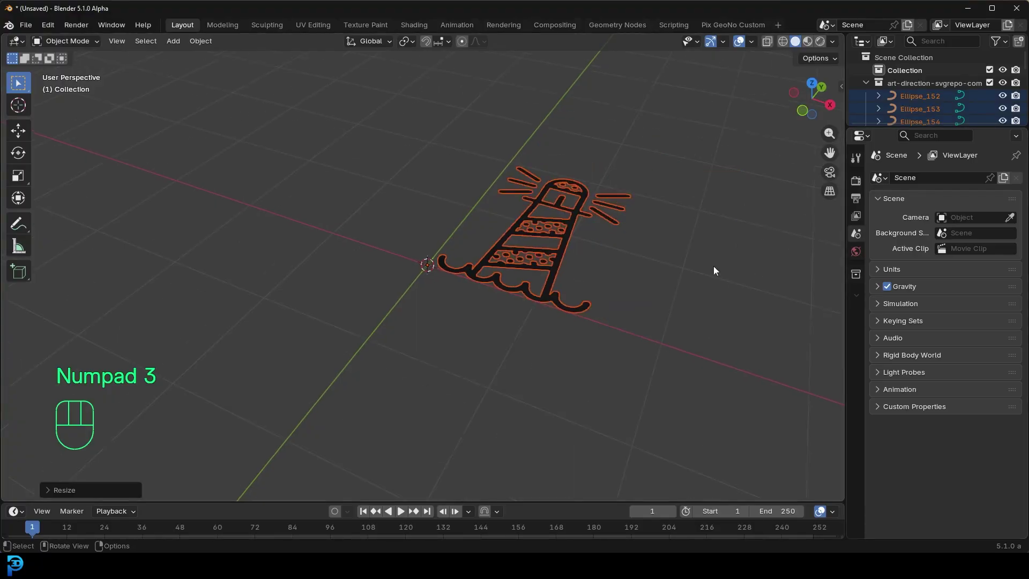
{"action": "left_click_drag", "start_coordinate": [610, 302], "coordinate": [613, 288]}
Step: Rotate the curves 90 degrees about X to stand upright and make the outline active
{"action": "key", "text": "r"}
{"action": "key", "text": "x"}
{"action": "key", "text": "9"}
{"action": "key", "text": "0"}
{"action": "key", "text": "Return"}
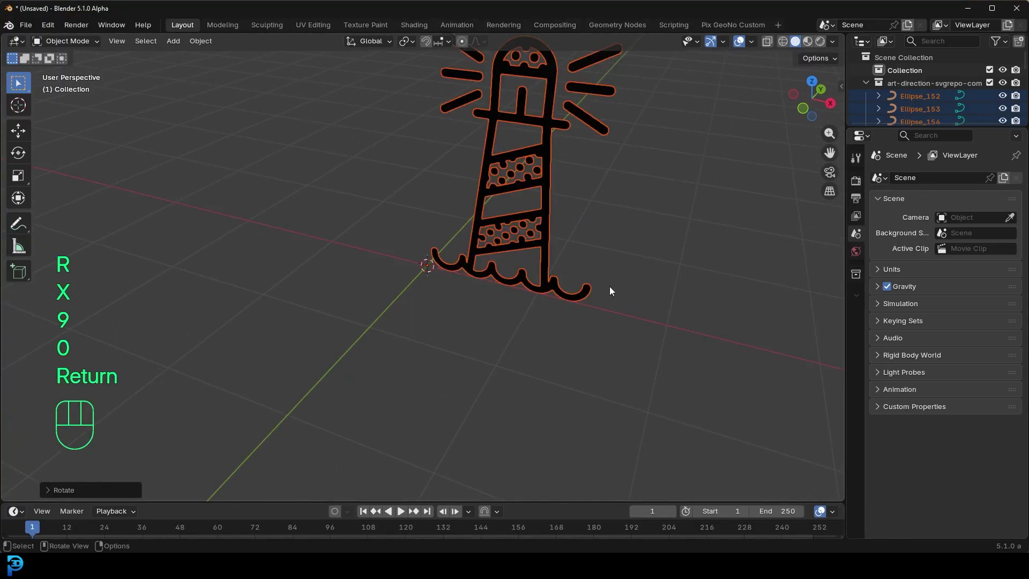
{"action": "left_click_drag", "start_coordinate": [576, 290], "coordinate": [606, 264]}
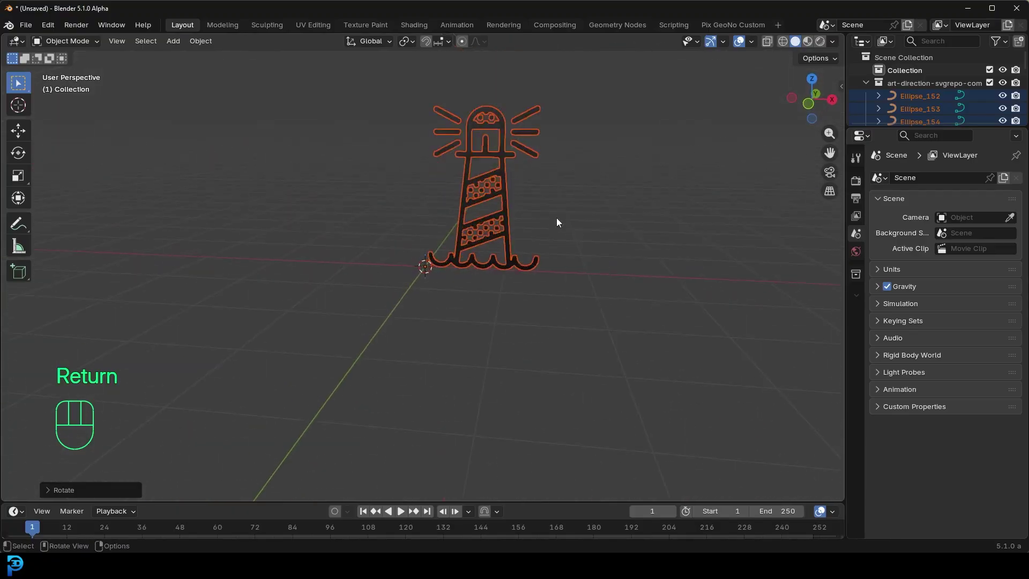
{"action": "left_click_drag", "start_coordinate": [455, 187], "coordinate": [436, 259]}
{"action": "left_click", "coordinate": [452, 179]}
{"action": "left_click", "coordinate": [456, 175]}
Step: Join the lighthouse curves into one object and move it about 0.7 m along X over the origin
{"action": "key", "text": "g"}
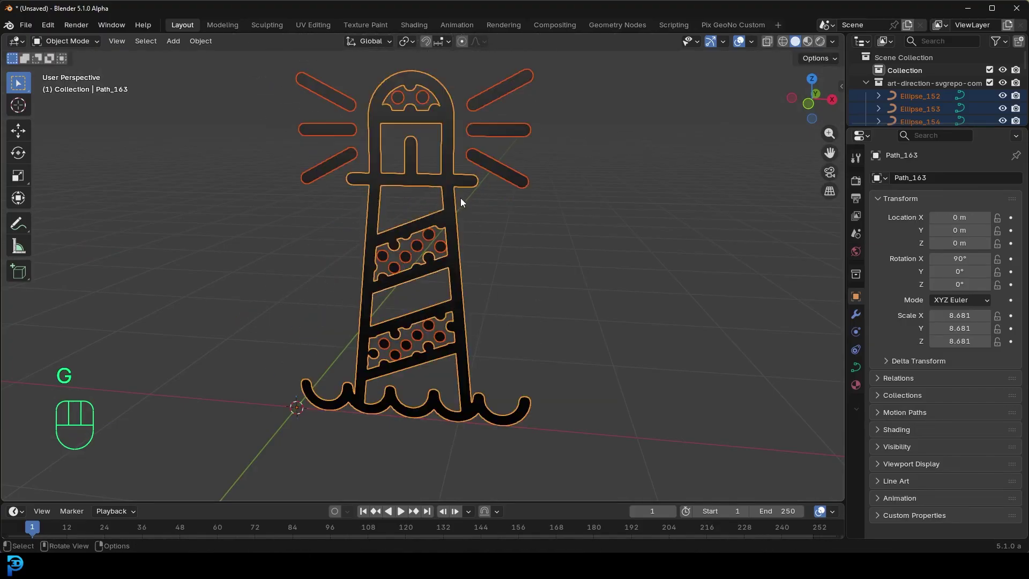
{"action": "key", "text": "ctrl+j"}
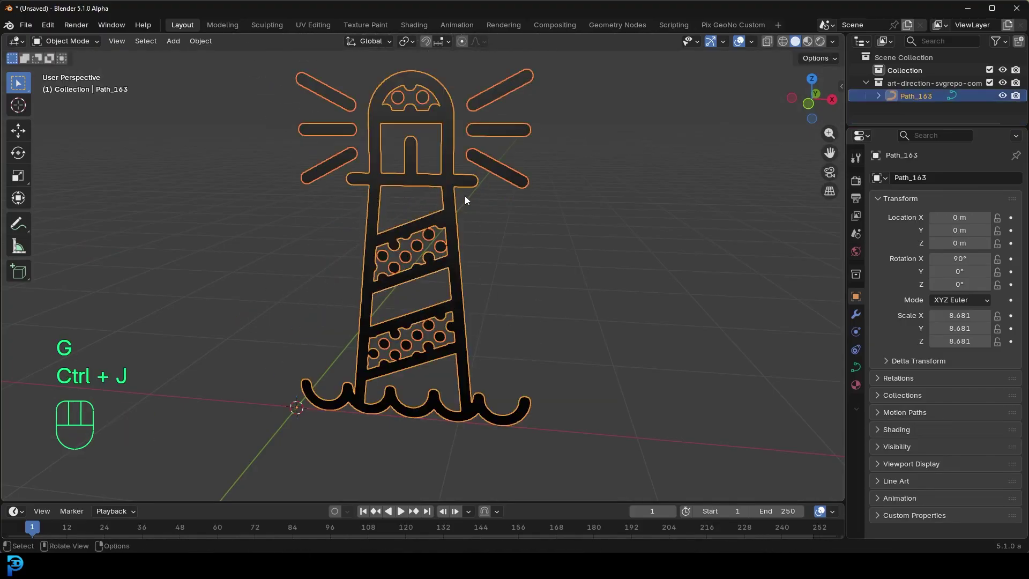
{"action": "key", "text": "KP_1"}
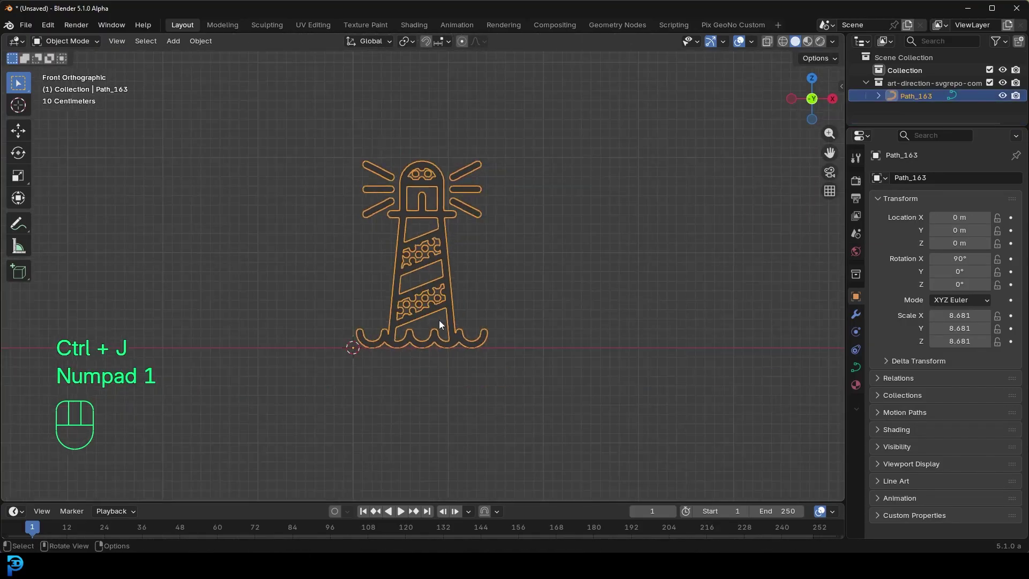
{"action": "left_click_drag", "start_coordinate": [447, 336], "coordinate": [463, 319]}
{"action": "key", "text": "g"}
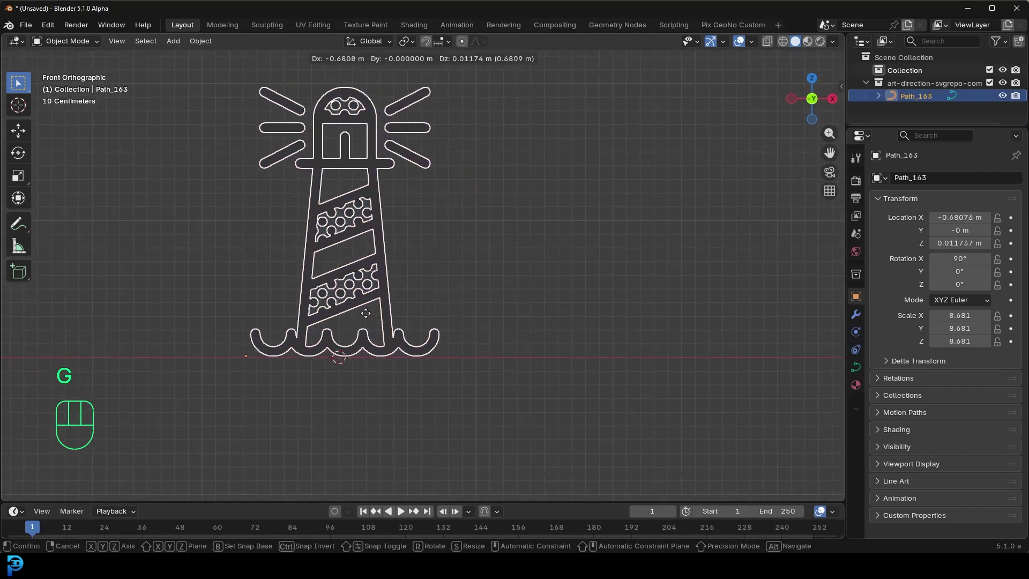
{"action": "left_click_drag", "start_coordinate": [436, 268], "coordinate": [435, 296]}
{"action": "middle_click", "coordinate": [275, 225]}
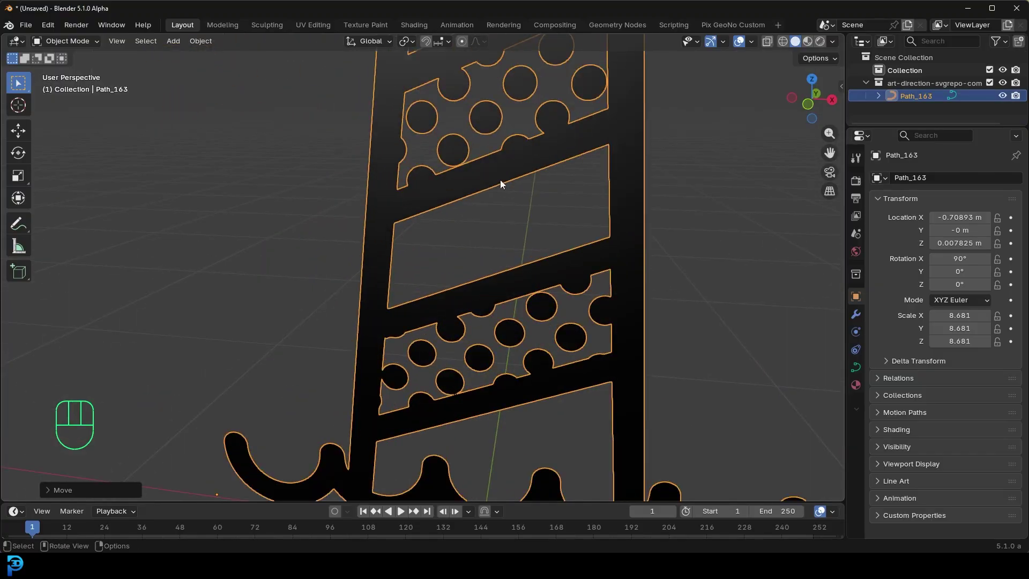
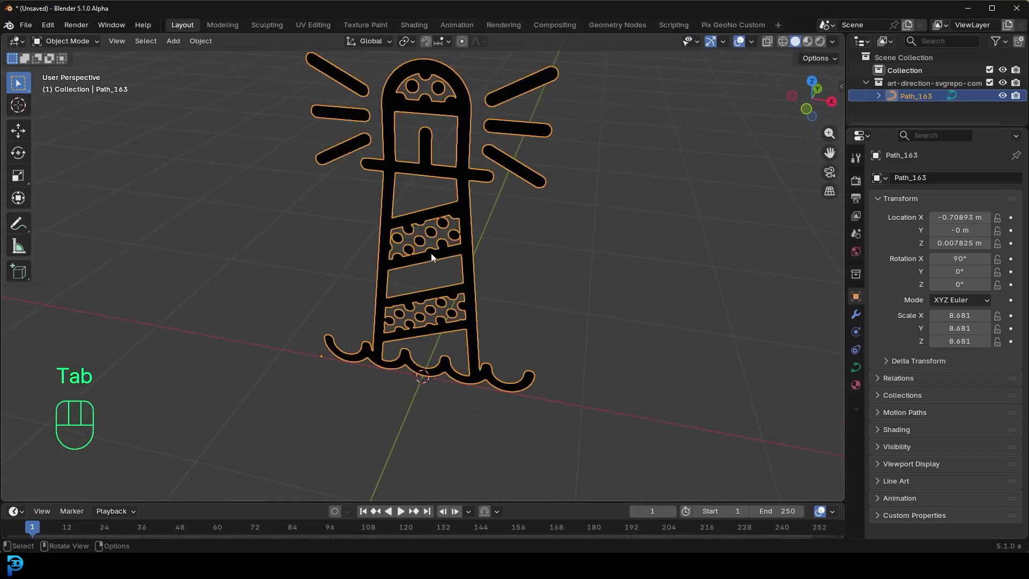
Step: Add a Bézier circle and join the lighthouse outline into it as one curve object
{"action": "key", "text": "alt+a"}
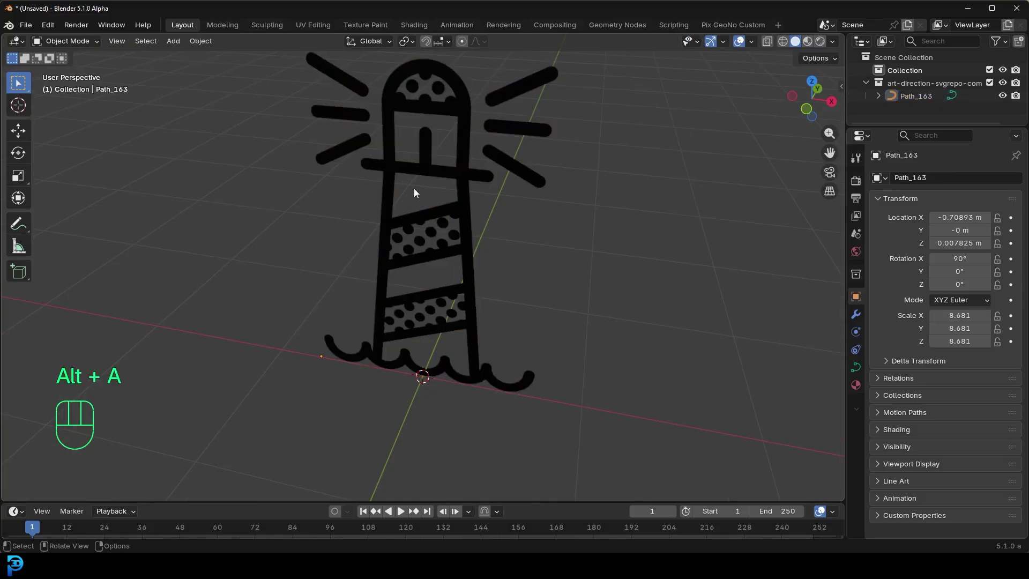
{"action": "key", "text": "shift+a"}
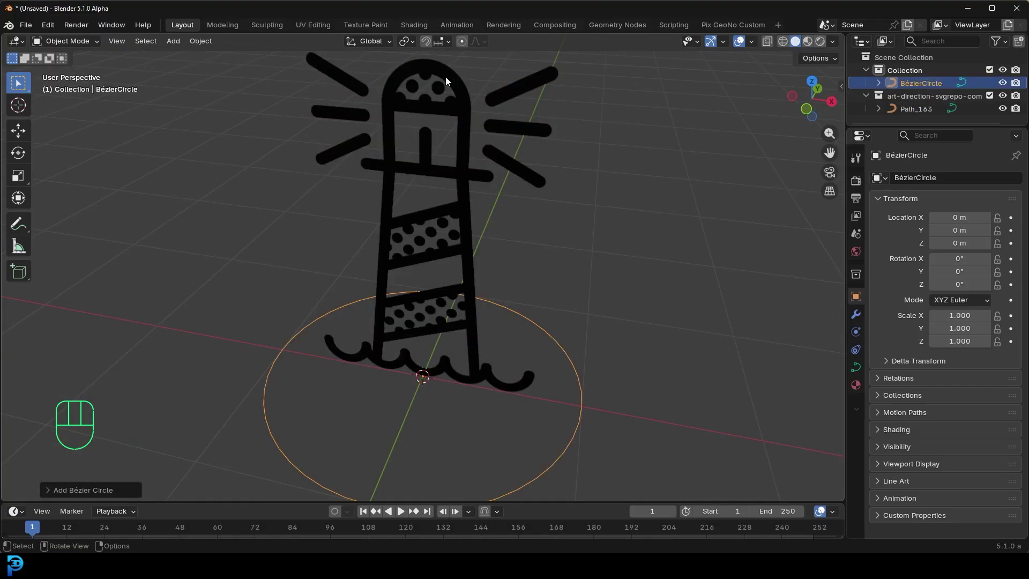
{"action": "left_click", "coordinate": [448, 81]}
{"action": "key", "text": "g"}
{"action": "left_click", "coordinate": [539, 325]}
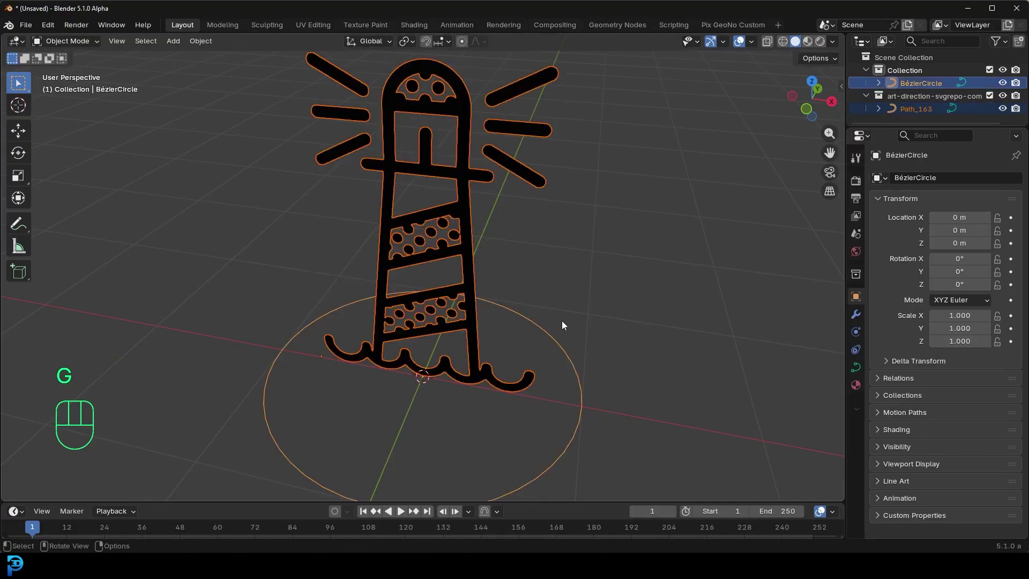
{"action": "key", "text": "ctrl+j"}
Step: In Edit Mode select all the circle's own points and bring up the delete menu for them
{"action": "key", "text": "Tab"}
{"action": "left_click_drag", "start_coordinate": [558, 426], "coordinate": [526, 309]}
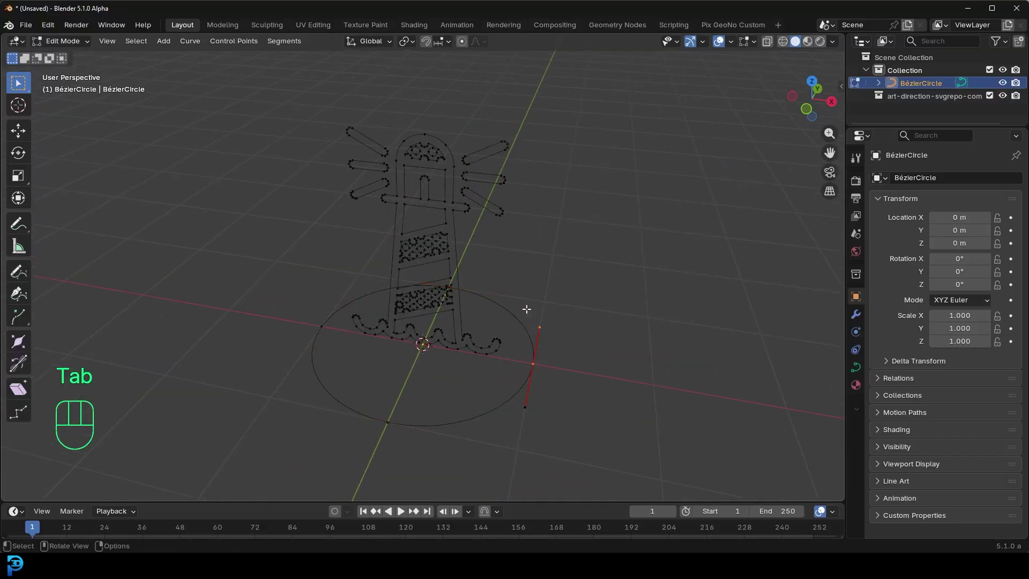
{"action": "left_click", "coordinate": [536, 356]}
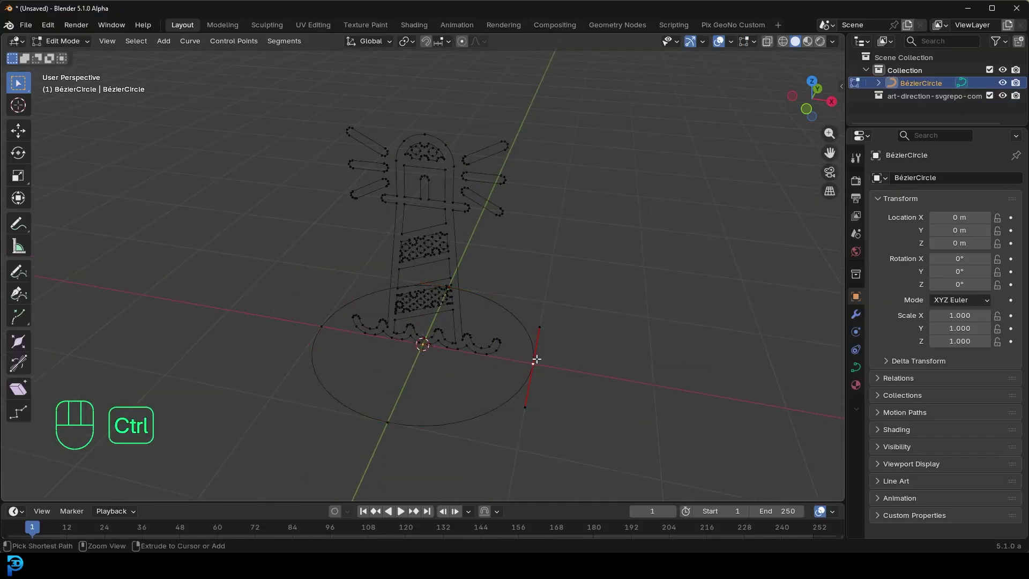
{"action": "key", "text": "ctrl+l"}
{"action": "key", "text": "x"}
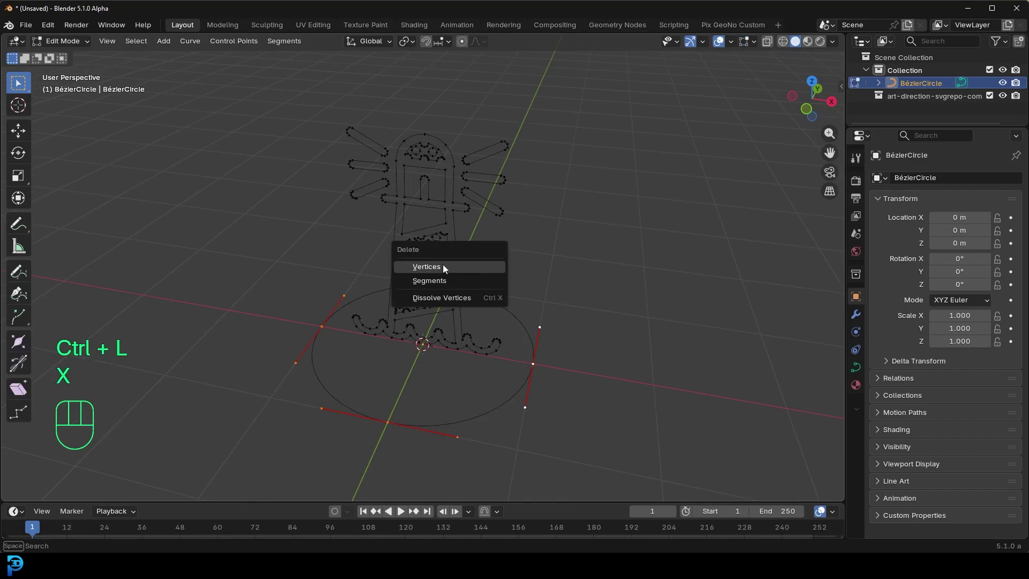
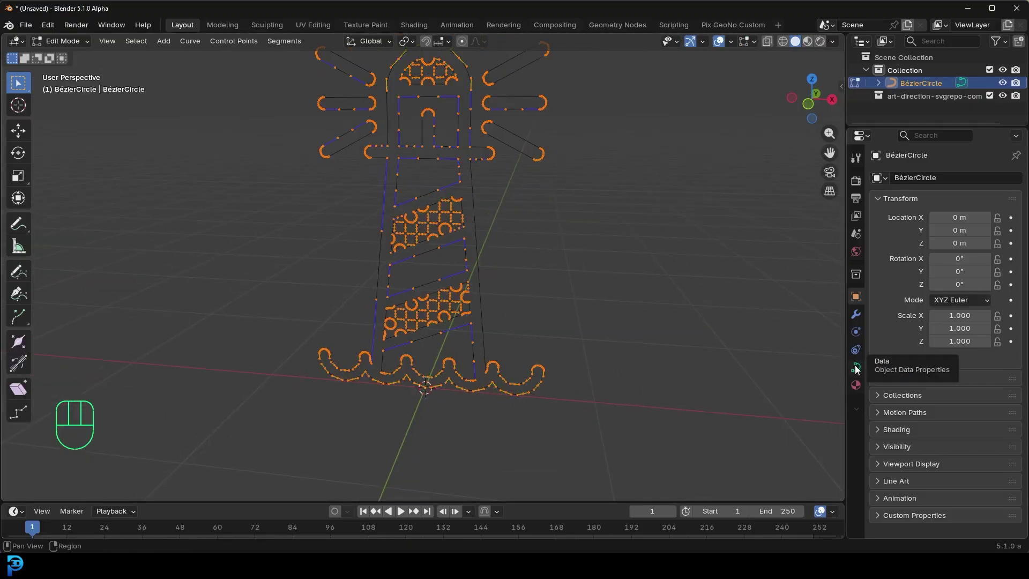
Step: Show the curve's Geometry bevel settings in Object Data Properties for a 0.018 m depth
{"action": "left_click", "coordinate": [856, 367]}
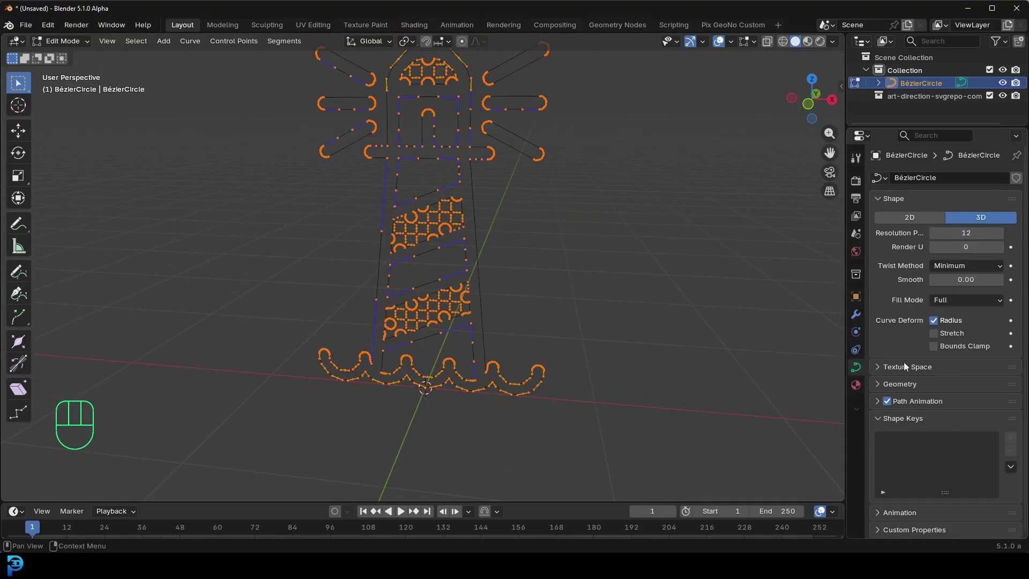
{"action": "left_click", "coordinate": [894, 384]}
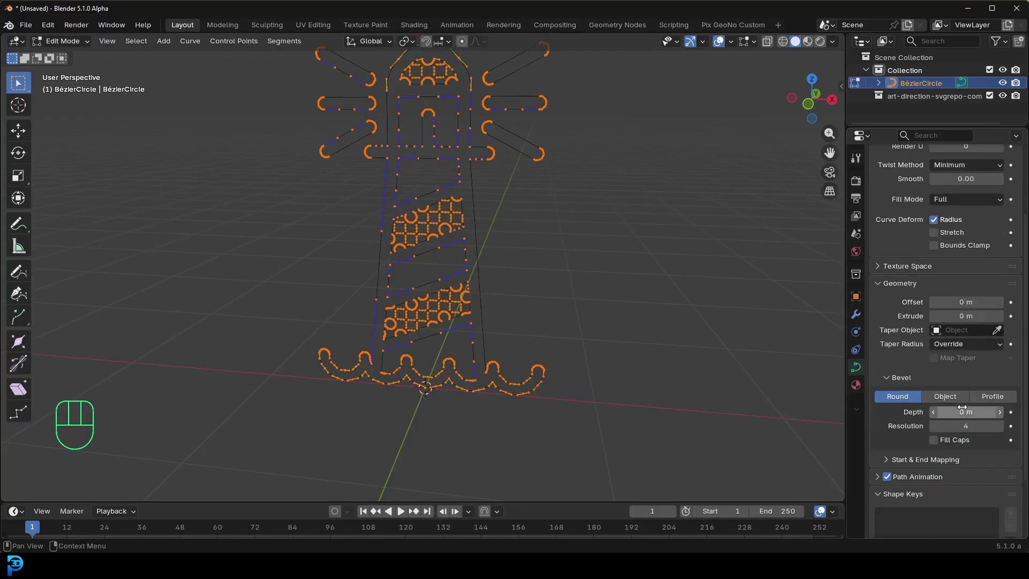
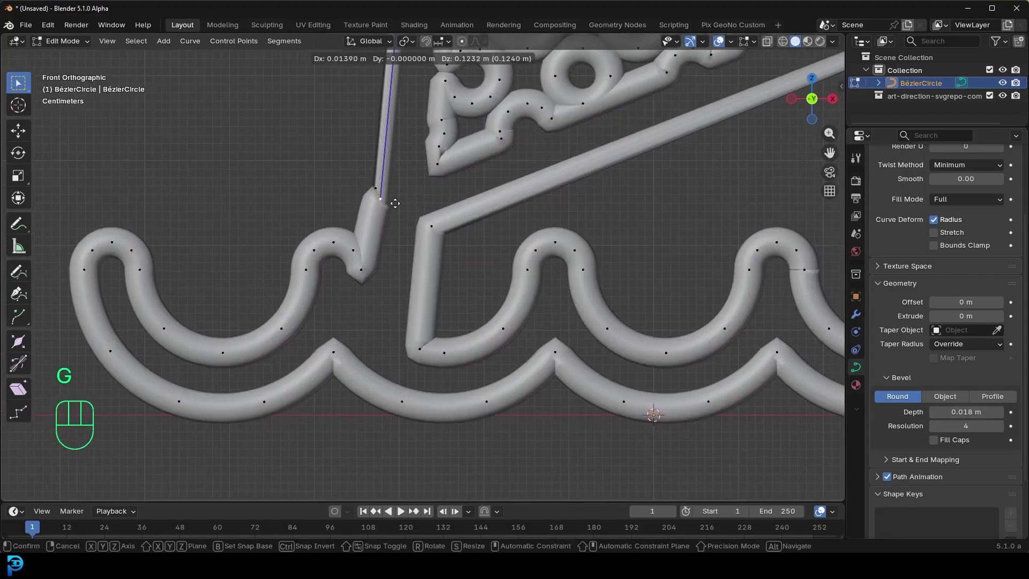
Step: Select the stray base control point and move it into place on the tube outline
{"action": "left_click", "coordinate": [395, 203]}
{"action": "left_click", "coordinate": [375, 188]}
{"action": "key", "text": "g"}
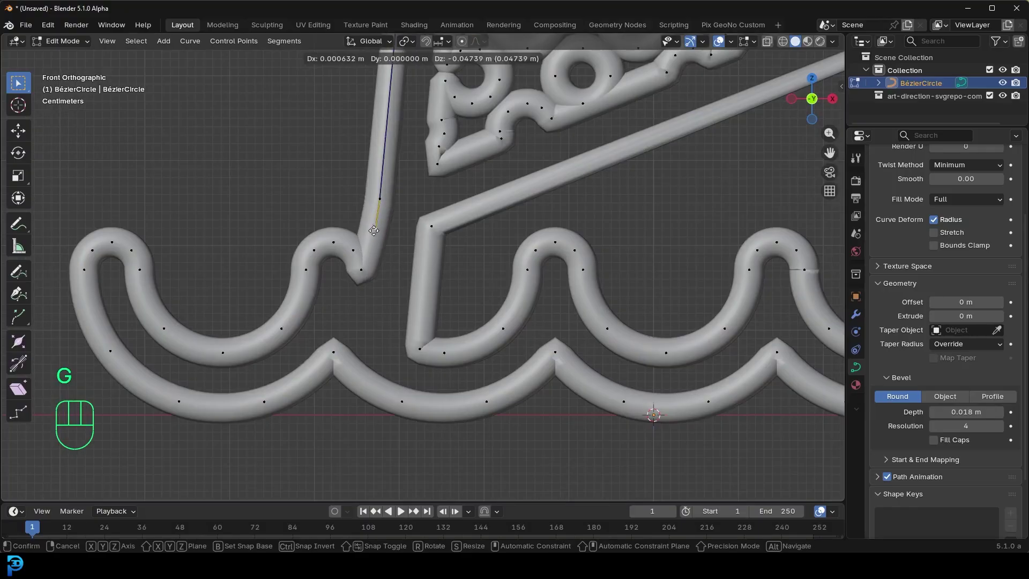
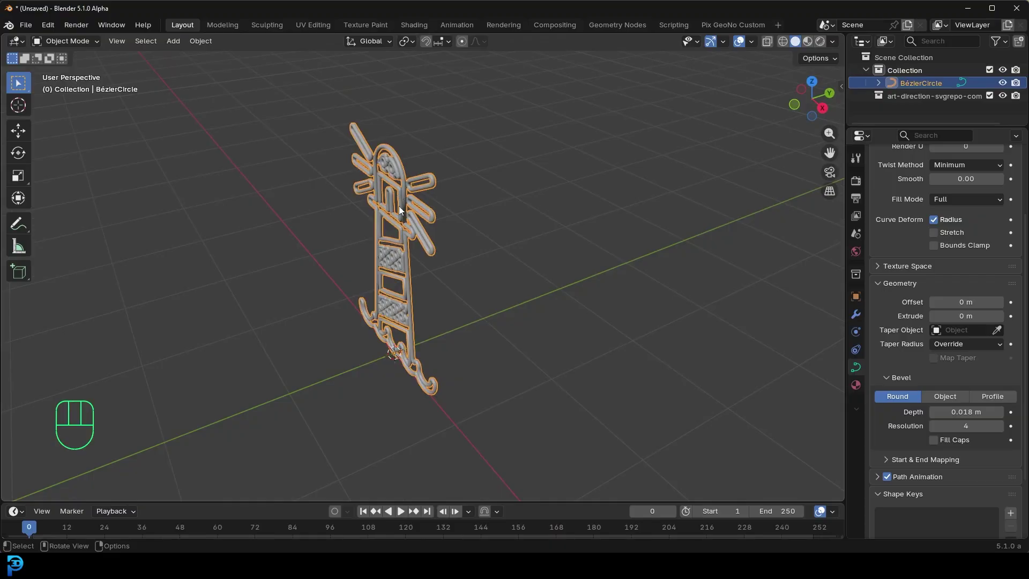
Step: Duplicate the lighthouse tube object and offset the copy slightly along Y
{"action": "left_click_drag", "start_coordinate": [428, 210], "coordinate": [402, 216]}
{"action": "key", "text": "shift+d"}
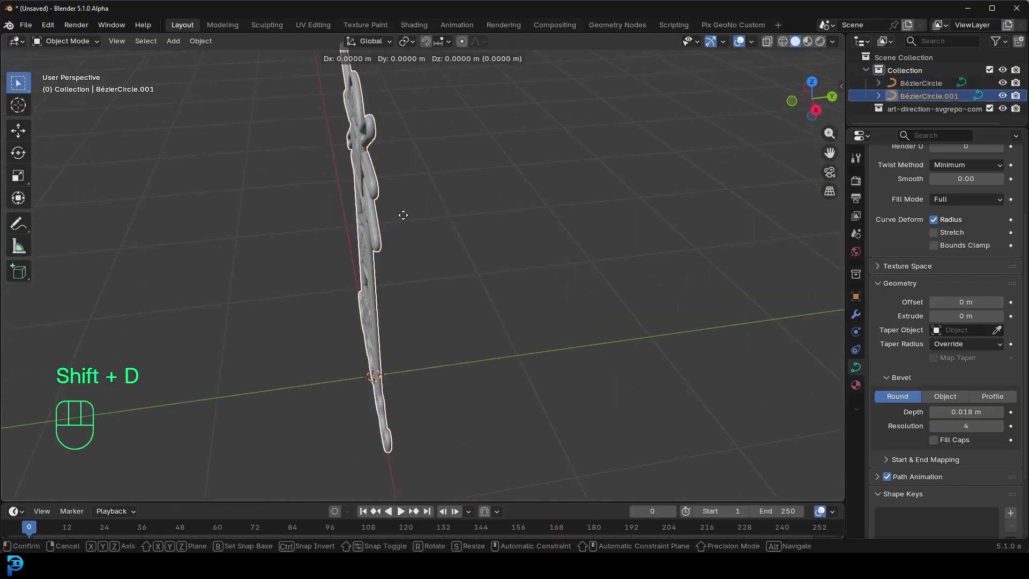
{"action": "key", "text": "y"}
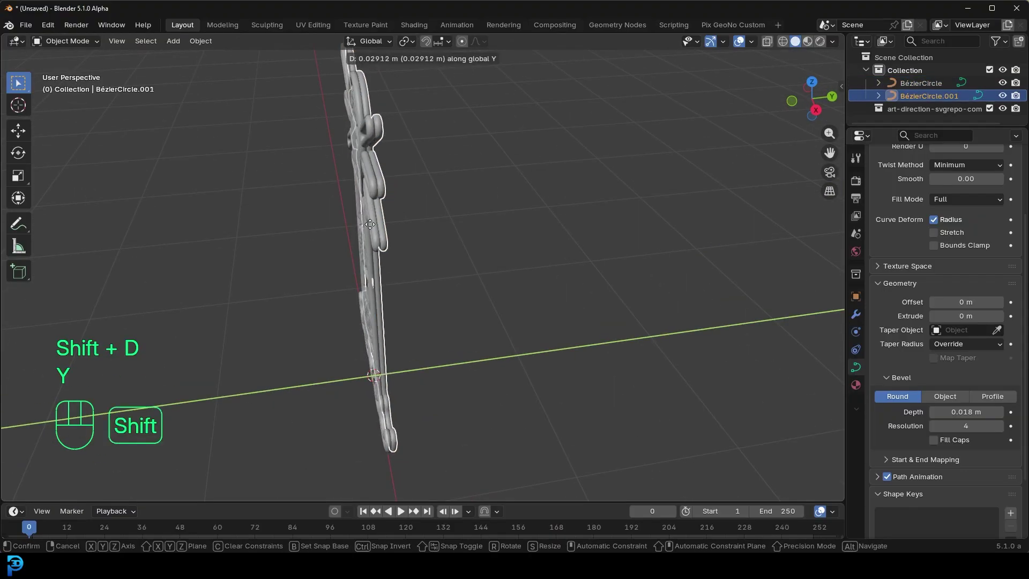
{"action": "left_click", "coordinate": [379, 233]}
Step: Select the original lighthouse curve and frame the view on it
{"action": "left_click_drag", "start_coordinate": [430, 188], "coordinate": [473, 188]}
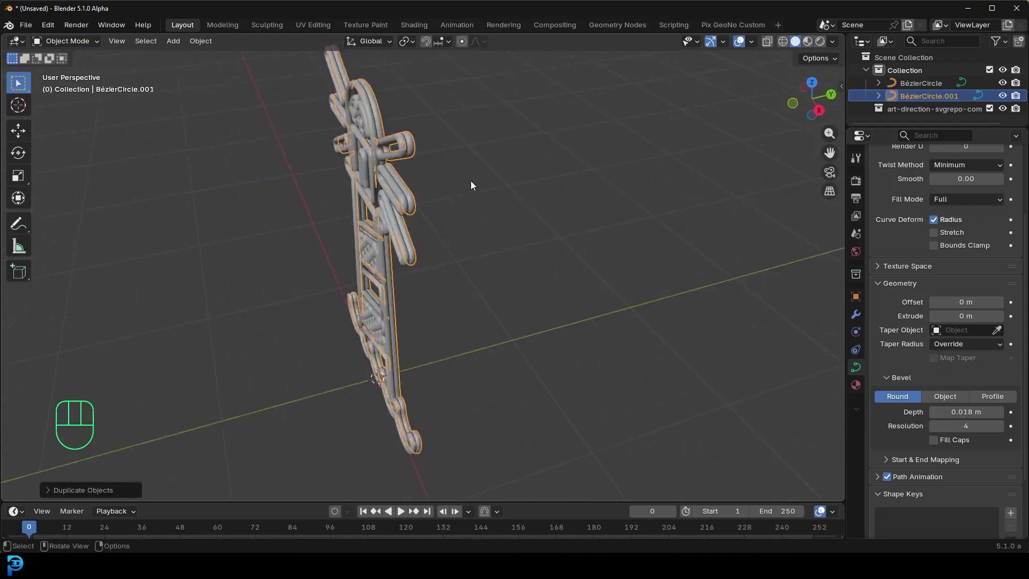
{"action": "left_click_drag", "start_coordinate": [406, 204], "coordinate": [434, 272]}
{"action": "left_click_drag", "start_coordinate": [434, 265], "coordinate": [495, 236]}
{"action": "left_click", "coordinate": [536, 136]}
{"action": "left_click_drag", "start_coordinate": [525, 191], "coordinate": [489, 187]}
{"action": "key", "text": "g"}
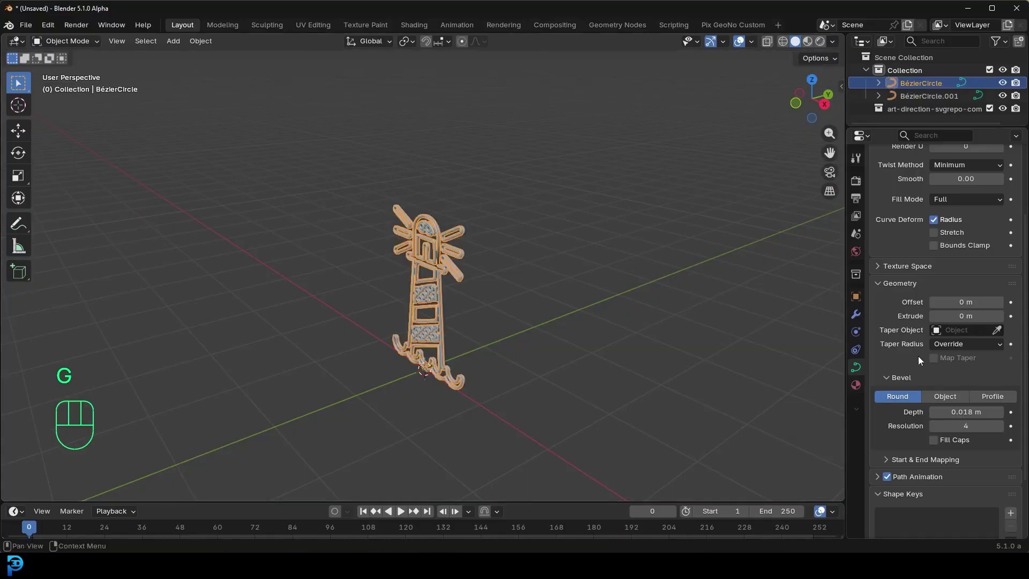
Step: Create a new material for the original curve and rename it 'neon'
{"action": "left_click", "coordinate": [857, 389]}
{"action": "left_click", "coordinate": [956, 240]}
{"action": "middle_click", "coordinate": [557, 210]}
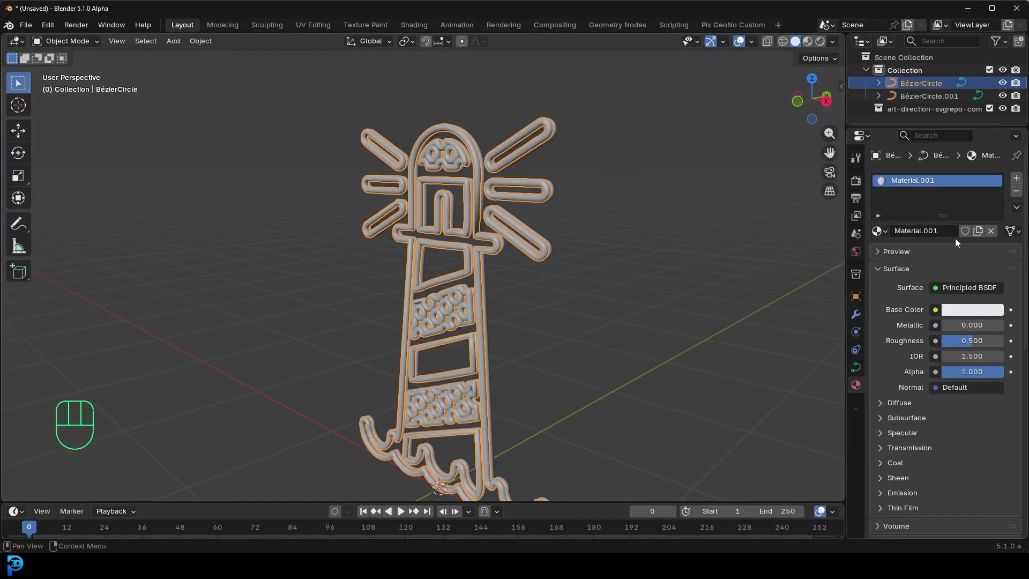
{"action": "left_click_drag", "start_coordinate": [926, 232], "coordinate": [929, 232]}
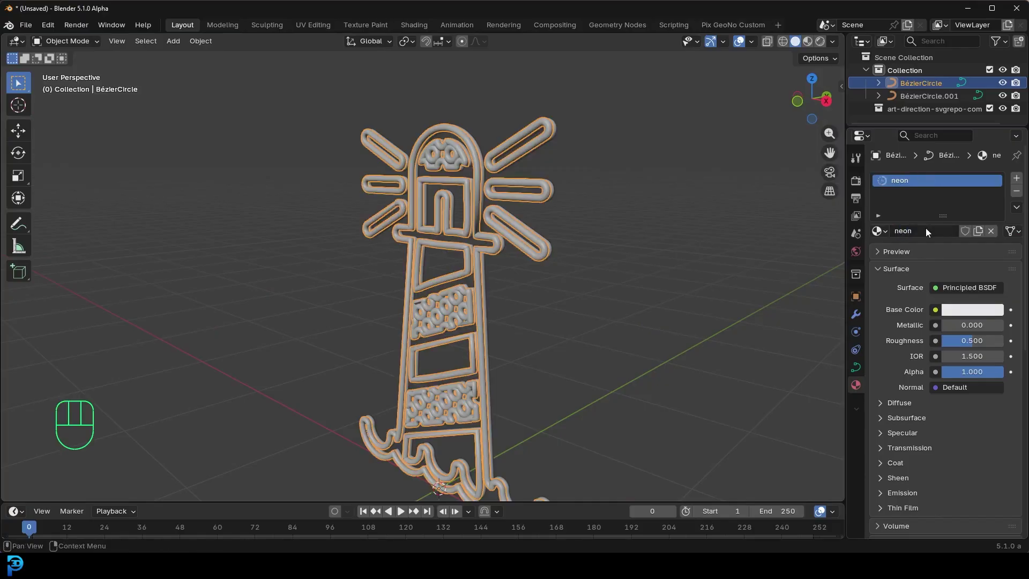
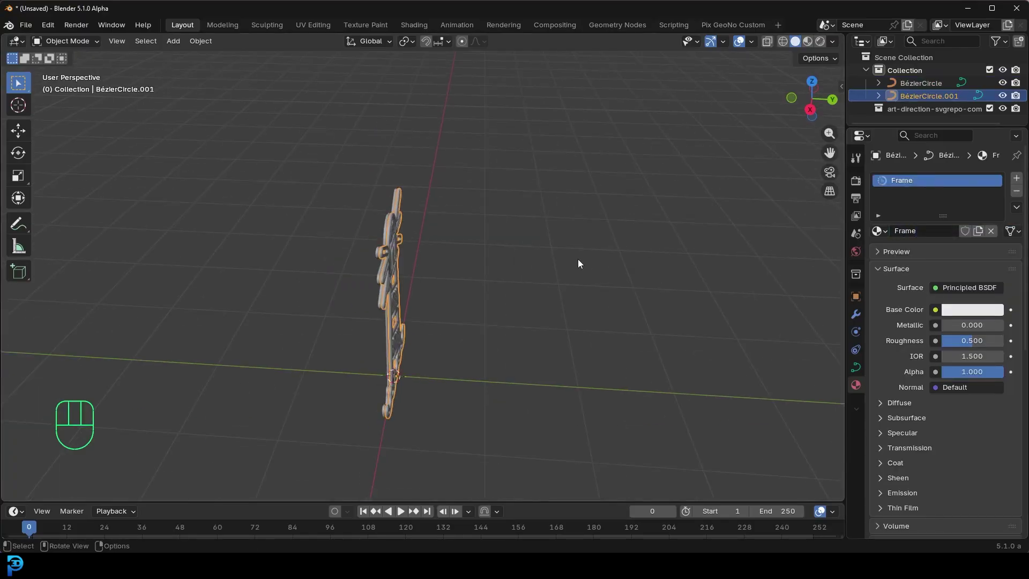
Step: Add a cylinder from the side view to serve as a support rod
{"action": "key", "text": "KP_3"}
{"action": "key", "text": "shift+a"}
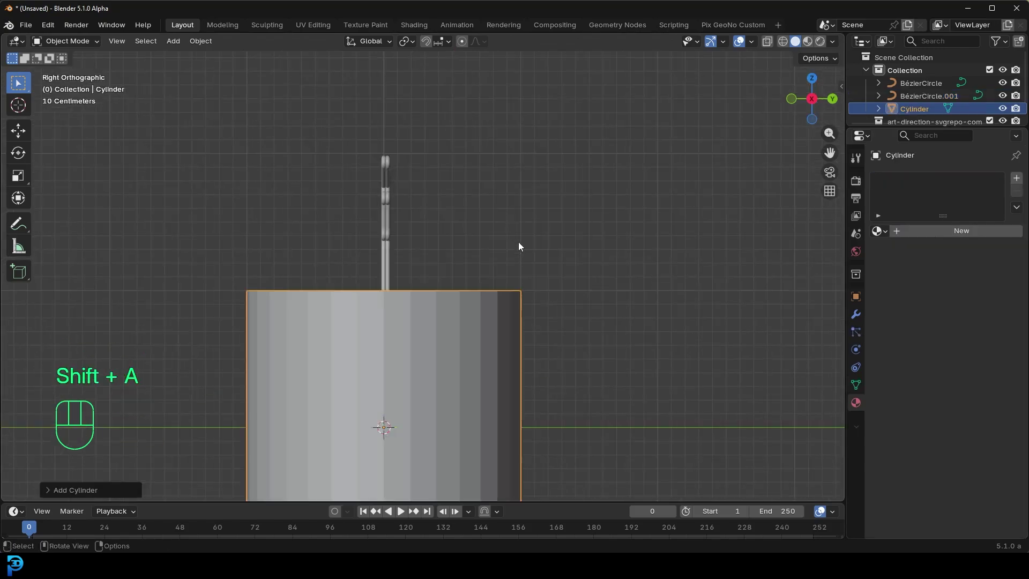
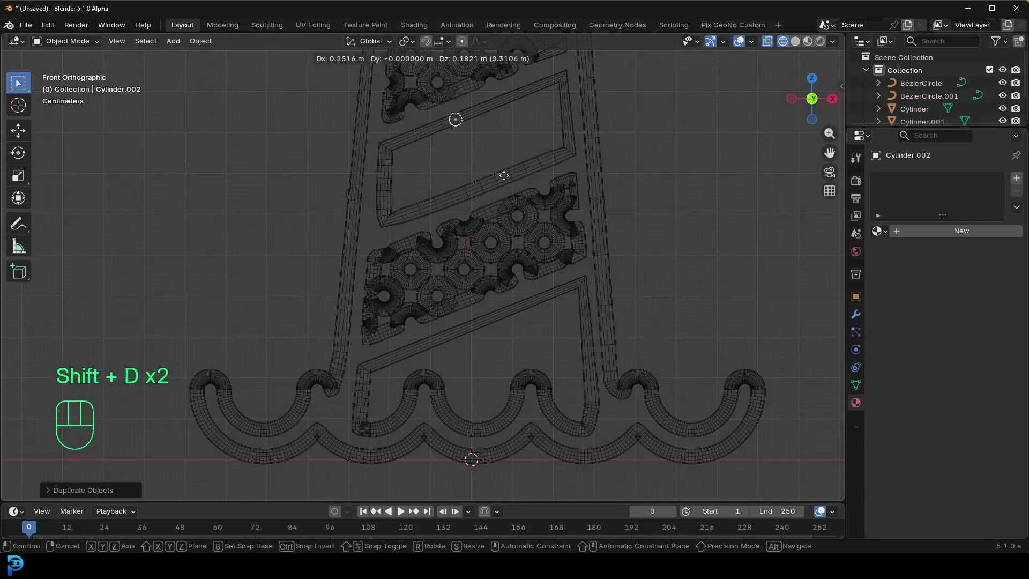
Step: Duplicate the support rod repeatedly and place copies along the lighthouse outline
{"action": "key", "text": "shift+d"}
{"action": "key", "text": "shift+d"}
{"action": "key", "text": "shift+d"}
{"action": "left_click_drag", "start_coordinate": [498, 322], "coordinate": [510, 277]}
{"action": "key", "text": "shift+d"}
{"action": "key", "text": "shift+d"}
{"action": "left_click", "coordinate": [358, 241]}
{"action": "middle_click", "coordinate": [489, 208]}
{"action": "key", "text": "shift+d"}
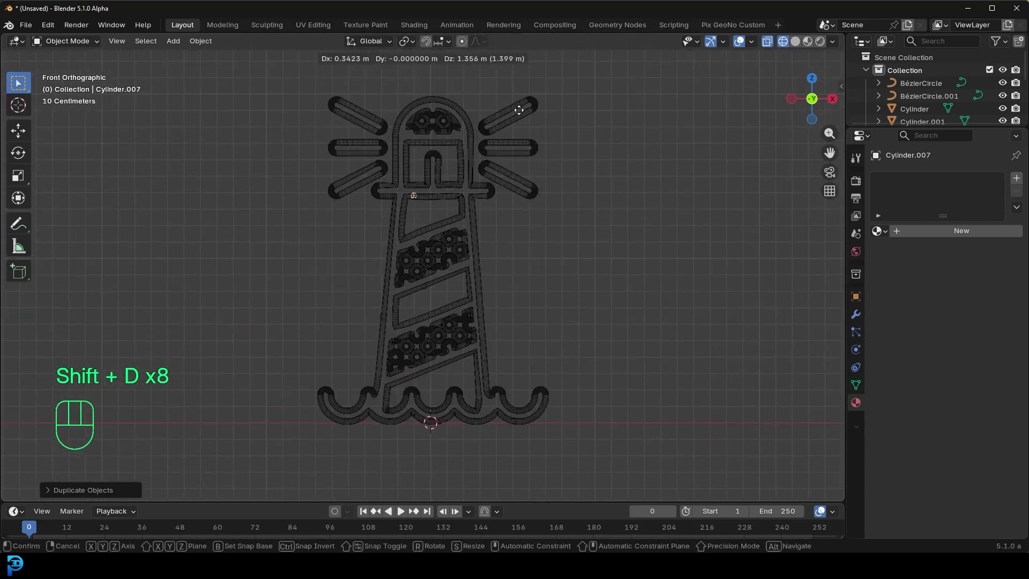
{"action": "middle_click", "coordinate": [440, 166]}
Step: Continue duplicating rods across the design to about two dozen, then deselect all
{"action": "key", "text": "shift+d"}
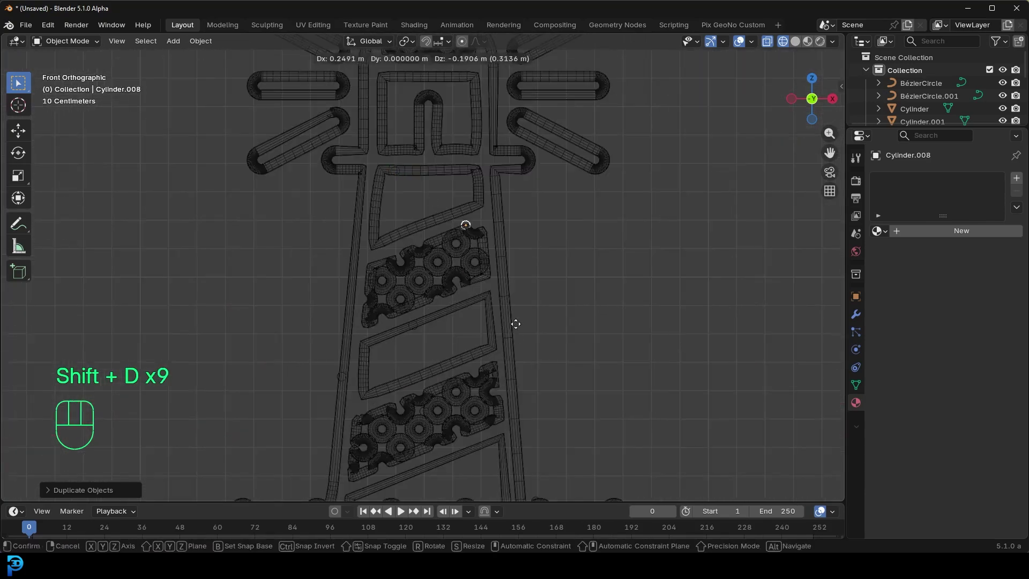
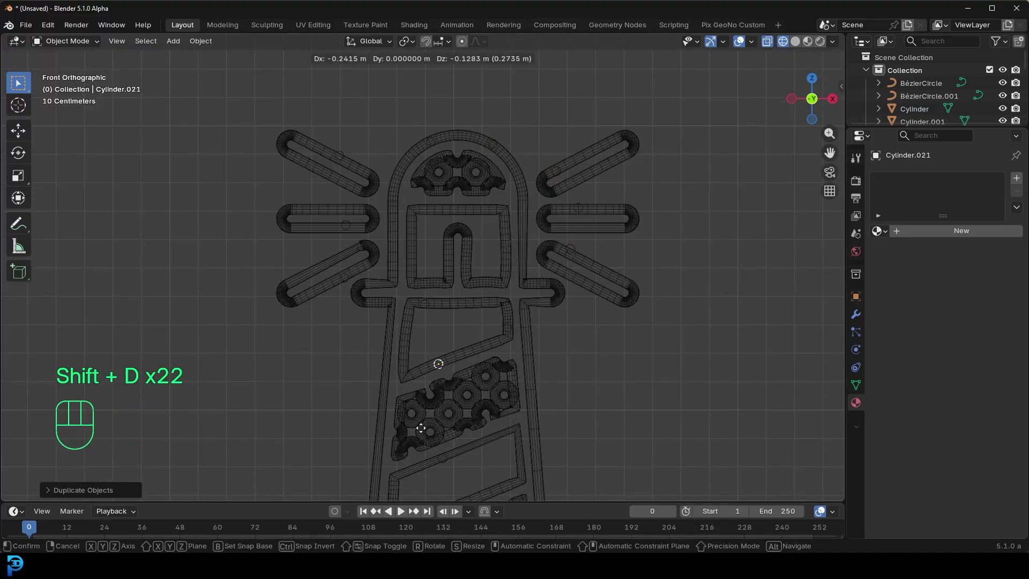
{"action": "left_click_drag", "start_coordinate": [472, 435], "coordinate": [506, 336]}
{"action": "key", "text": "shift+d"}
{"action": "left_click_drag", "start_coordinate": [545, 295], "coordinate": [459, 307]}
{"action": "key", "text": "z"}
{"action": "left_click_drag", "start_coordinate": [545, 262], "coordinate": [594, 264]}
{"action": "key", "text": "alt+a"}
Step: Add a mesh plane to the scene to serve as the wall backdrop
{"action": "key", "text": "KP_1"}
{"action": "key", "text": "shift+a"}
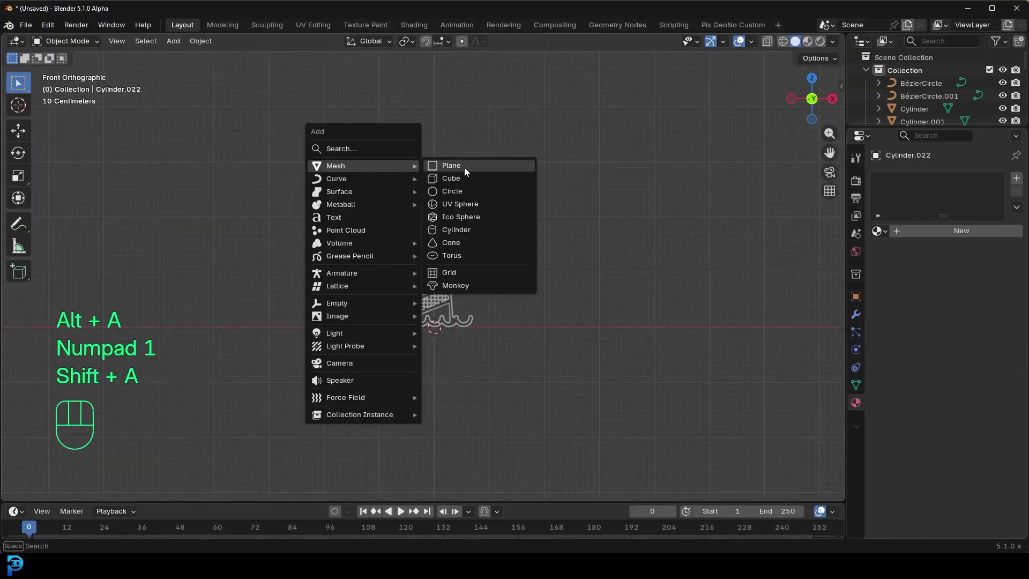
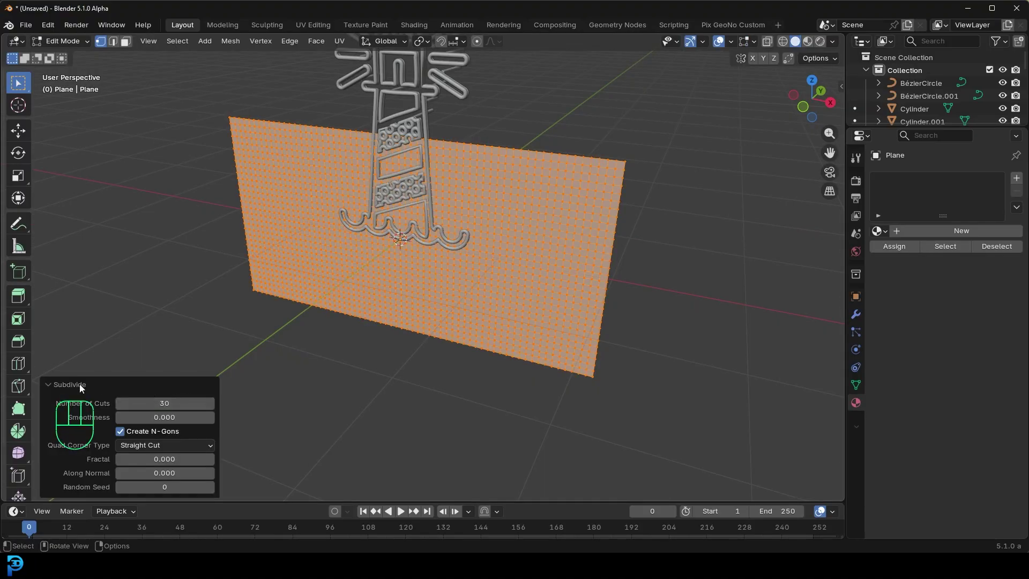
{"action": "left_click", "coordinate": [59, 386]}
{"action": "key", "text": "Tab"}
Step: Stand the plane upright, scale it up and raise it behind the lighthouse
{"action": "key", "text": "KP_3"}
{"action": "key", "text": "s"}
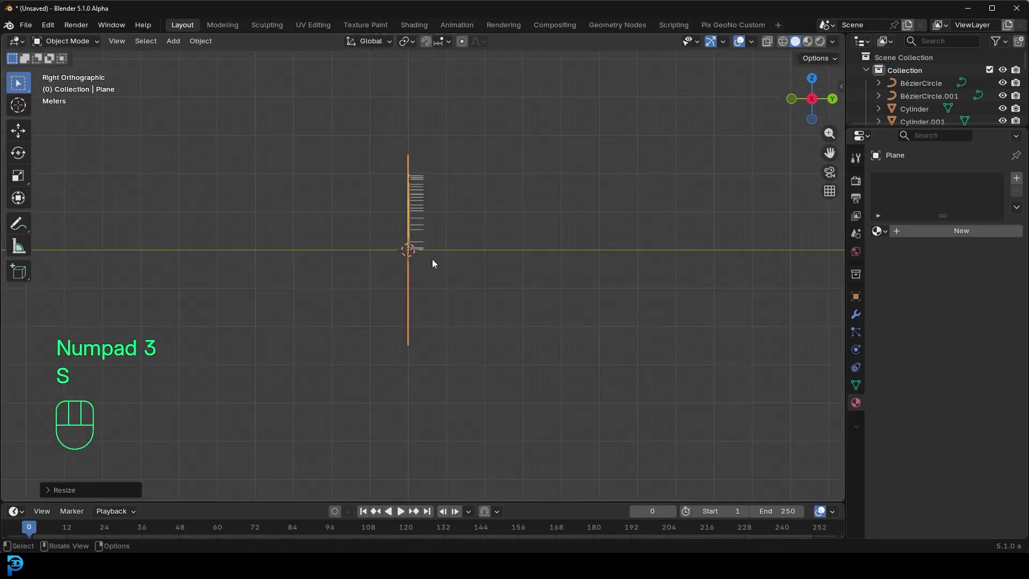
{"action": "key", "text": "g"}
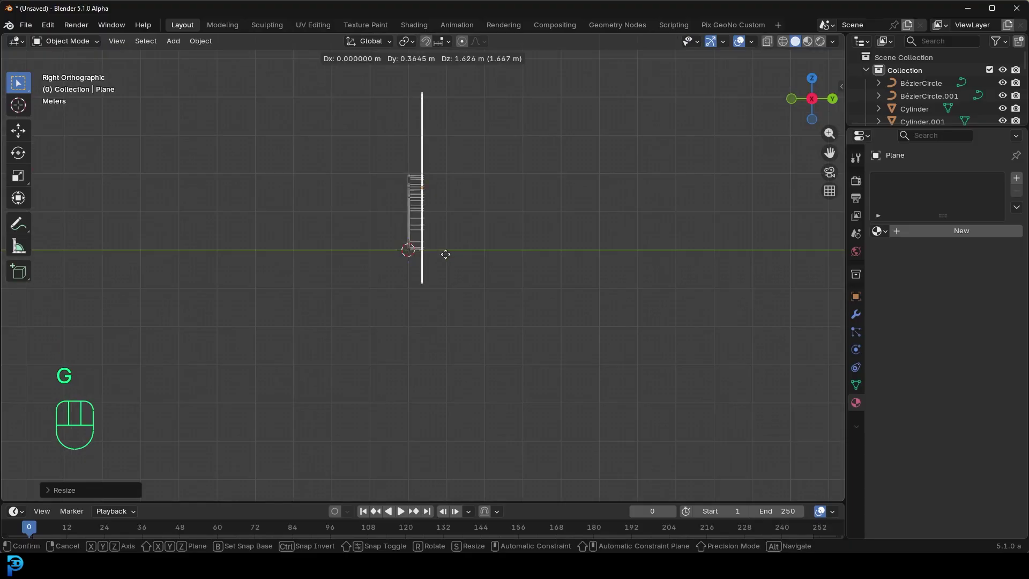
{"action": "left_click_drag", "start_coordinate": [428, 206], "coordinate": [489, 249]}
Step: Move the wall back along Y and start appending data from another .blend file
{"action": "key", "text": "g"}
{"action": "key", "text": "y"}
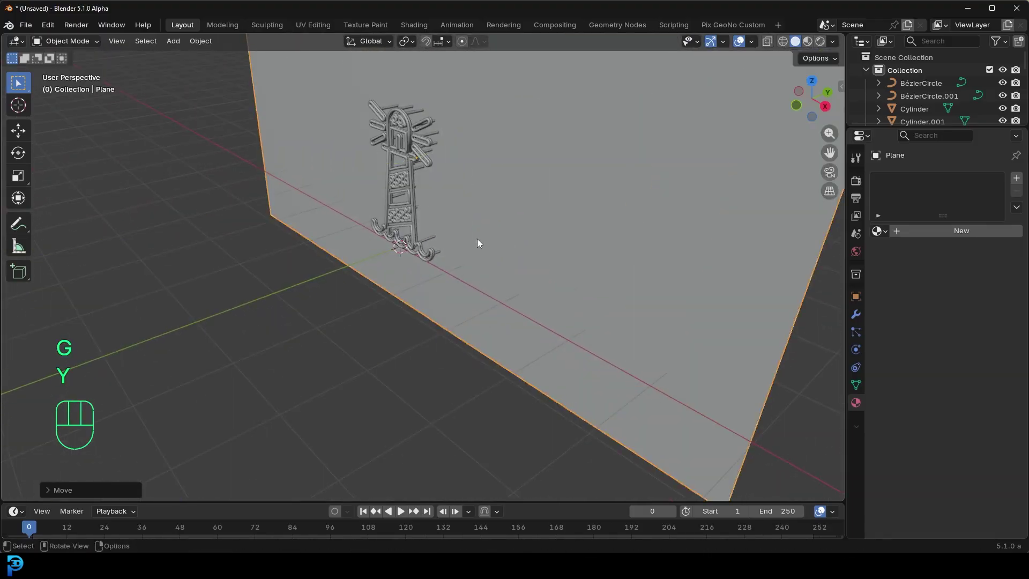
{"action": "left_click_drag", "start_coordinate": [460, 232], "coordinate": [514, 232]}
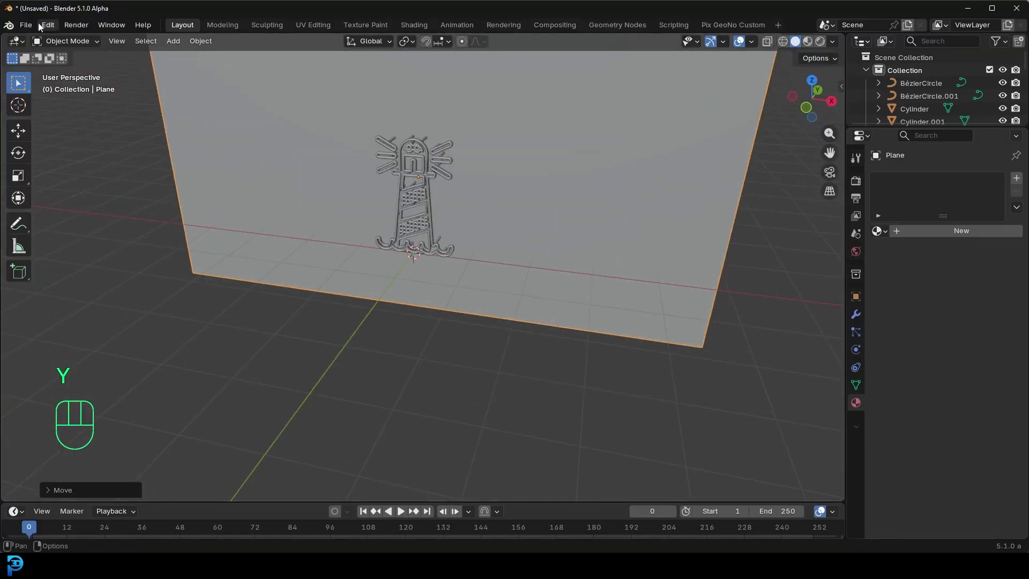
{"action": "left_click_drag", "start_coordinate": [33, 31], "coordinate": [78, 183]}
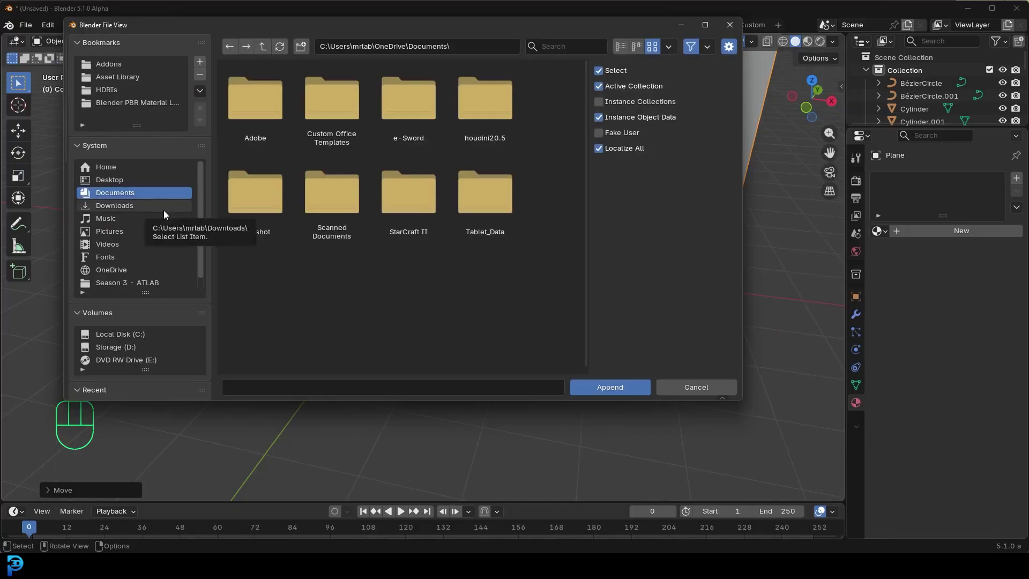
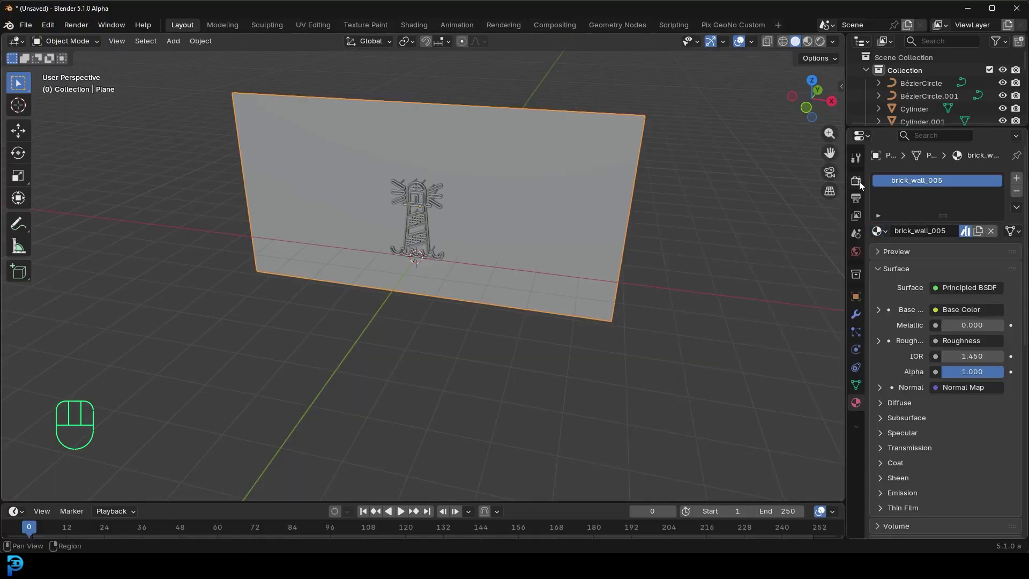
Step: Set the render engine to Cycles with GPU Compute
{"action": "left_click", "coordinate": [862, 185]}
{"action": "left_click_drag", "start_coordinate": [960, 181], "coordinate": [965, 223]}
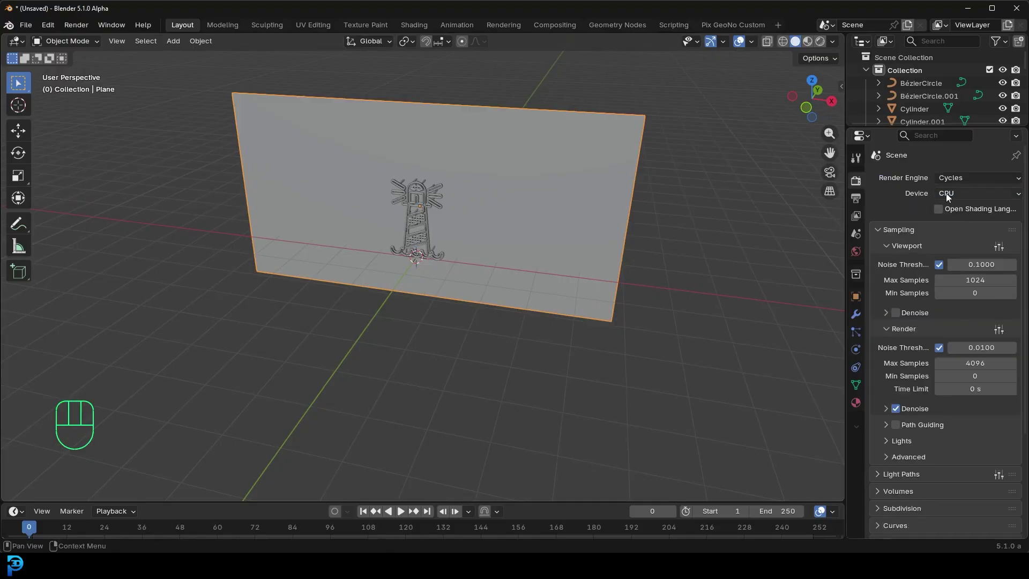
{"action": "left_click_drag", "start_coordinate": [955, 198], "coordinate": [961, 227]}
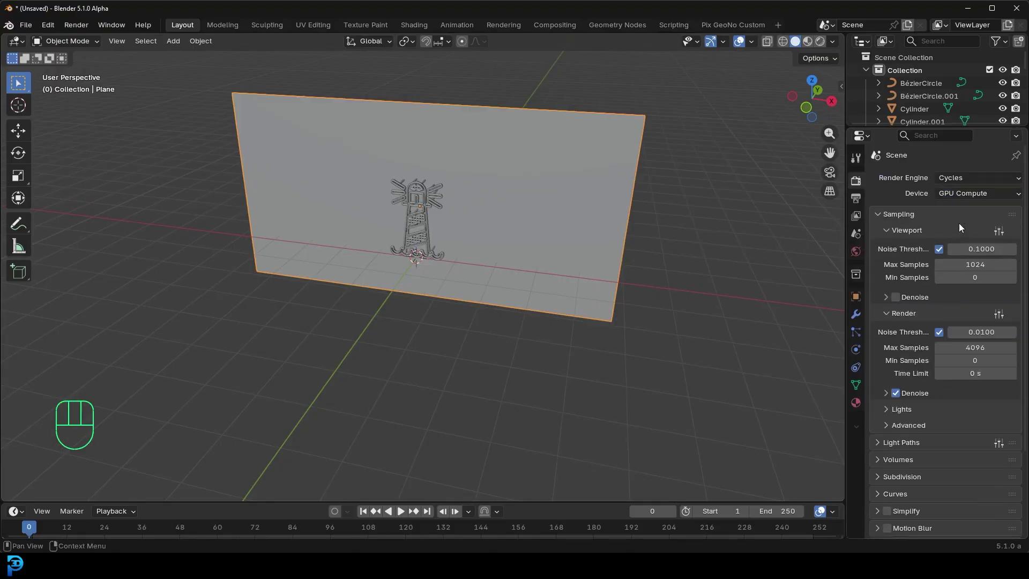
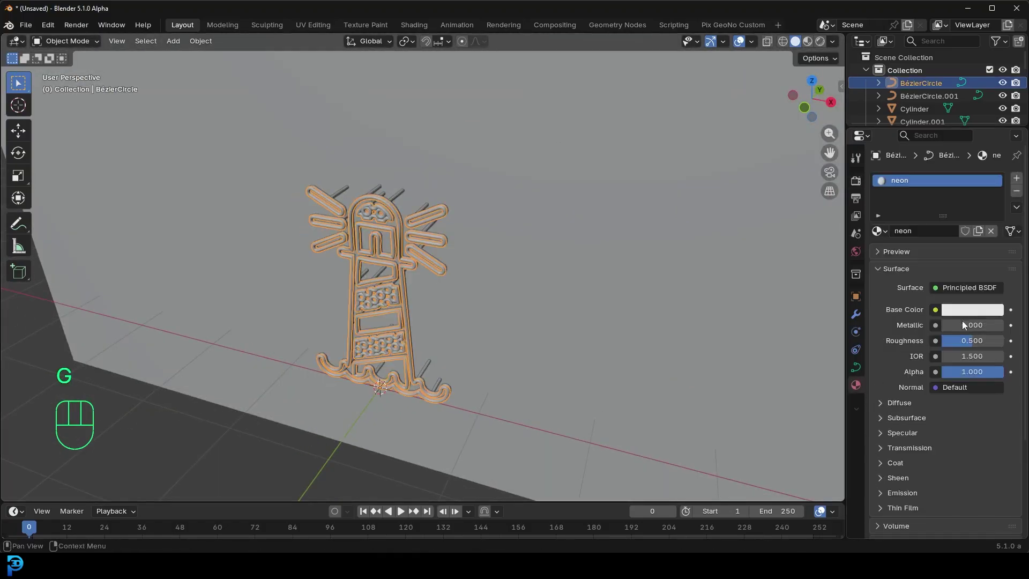
Step: Switch the neon material's surface to Emission and preview with rendered shading
{"action": "left_click_drag", "start_coordinate": [960, 293], "coordinate": [864, 123]}
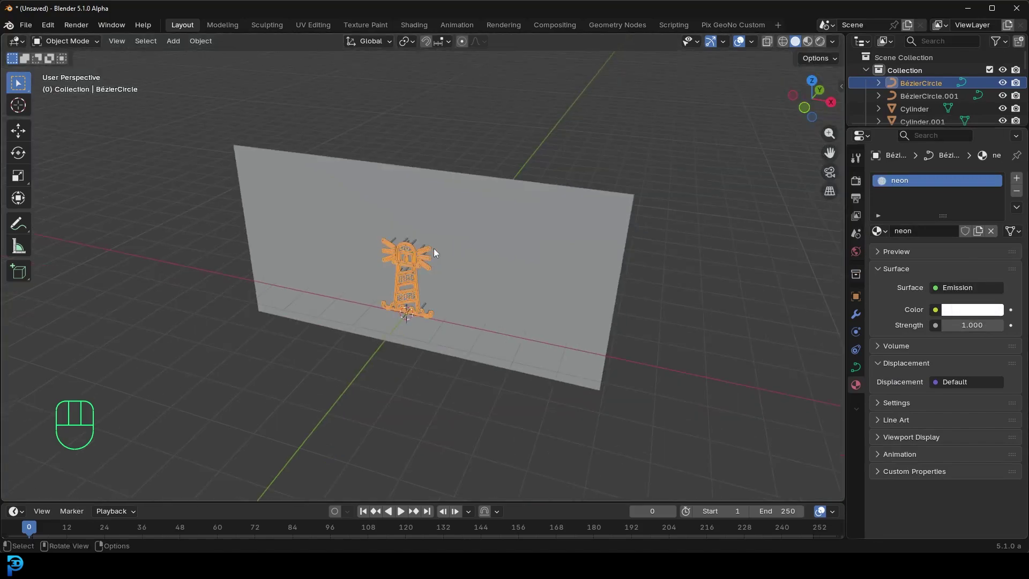
{"action": "left_click_drag", "start_coordinate": [394, 231], "coordinate": [413, 212]}
{"action": "key", "text": "z"}
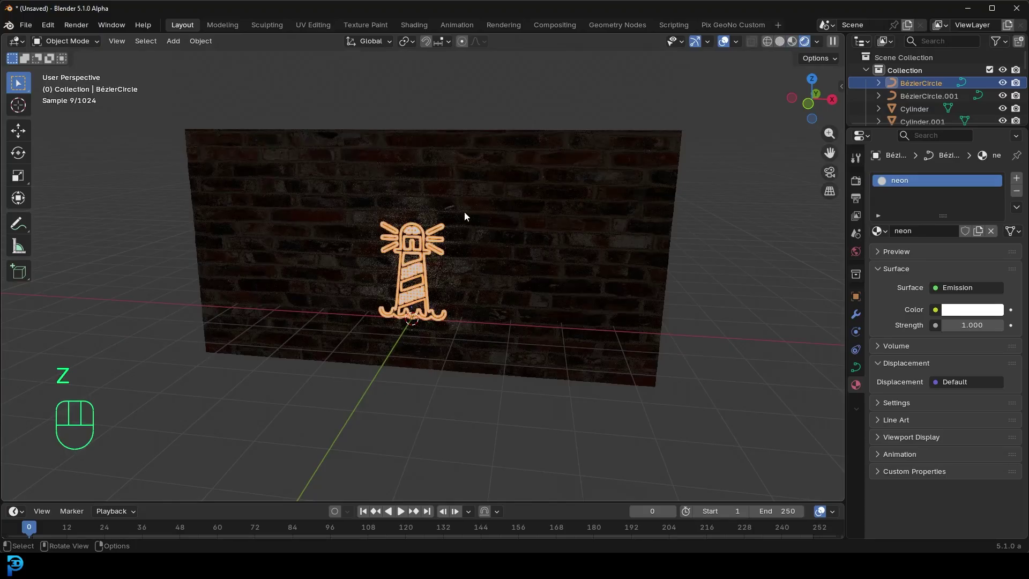
Step: Select the brick wall plane to duplicate it
{"action": "left_click", "coordinate": [555, 134]}
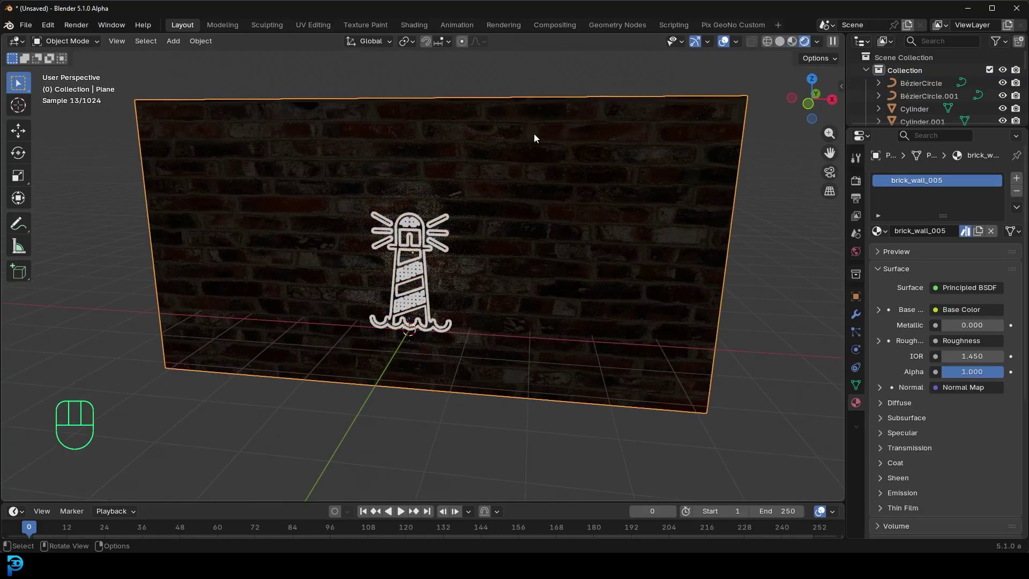
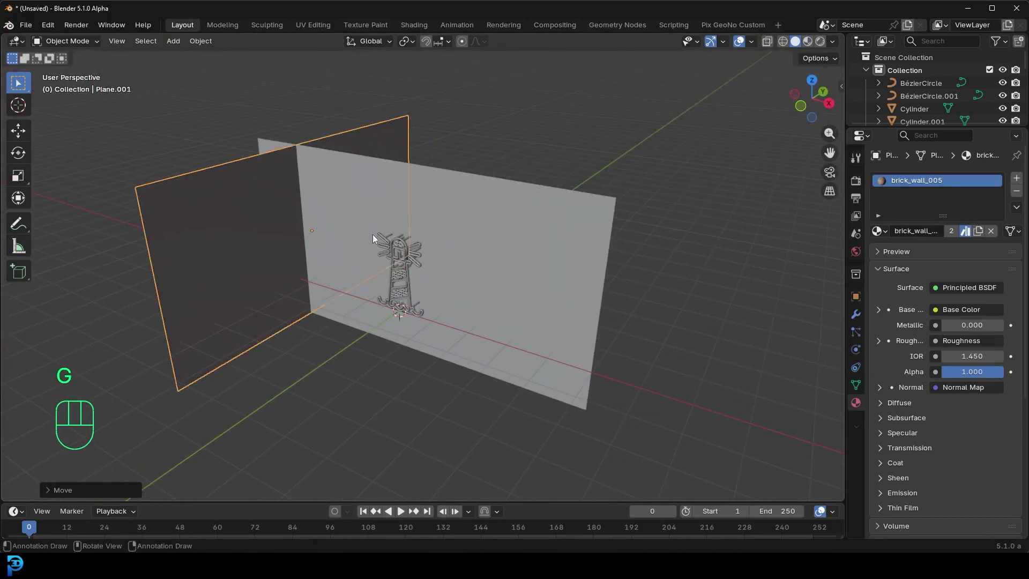
Step: Frame the scene and add a camera facing the lighthouse and wall
{"action": "left_click_drag", "start_coordinate": [378, 247], "coordinate": [410, 235]}
{"action": "middle_click", "coordinate": [405, 235]}
{"action": "key", "text": "shift+a"}
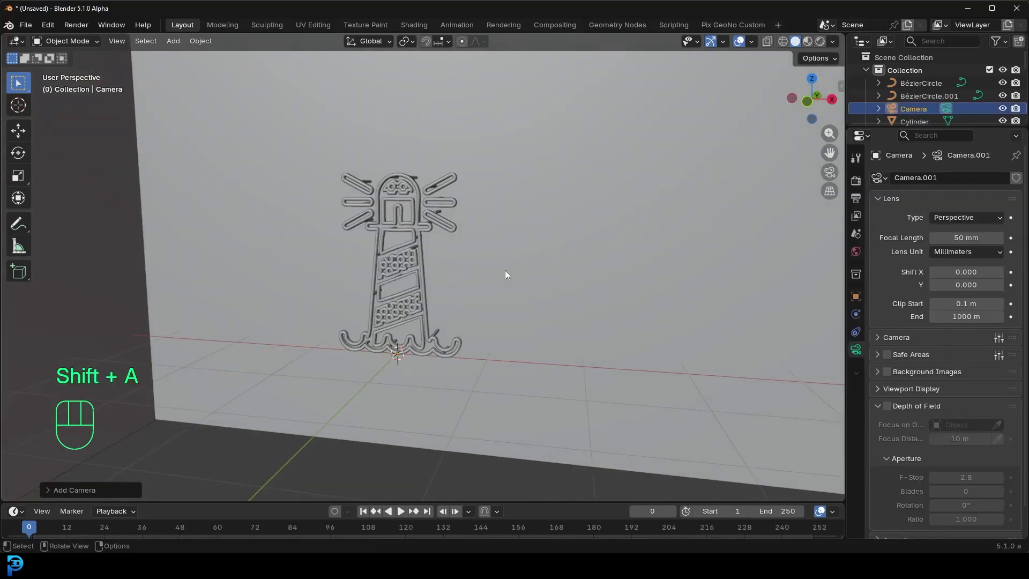